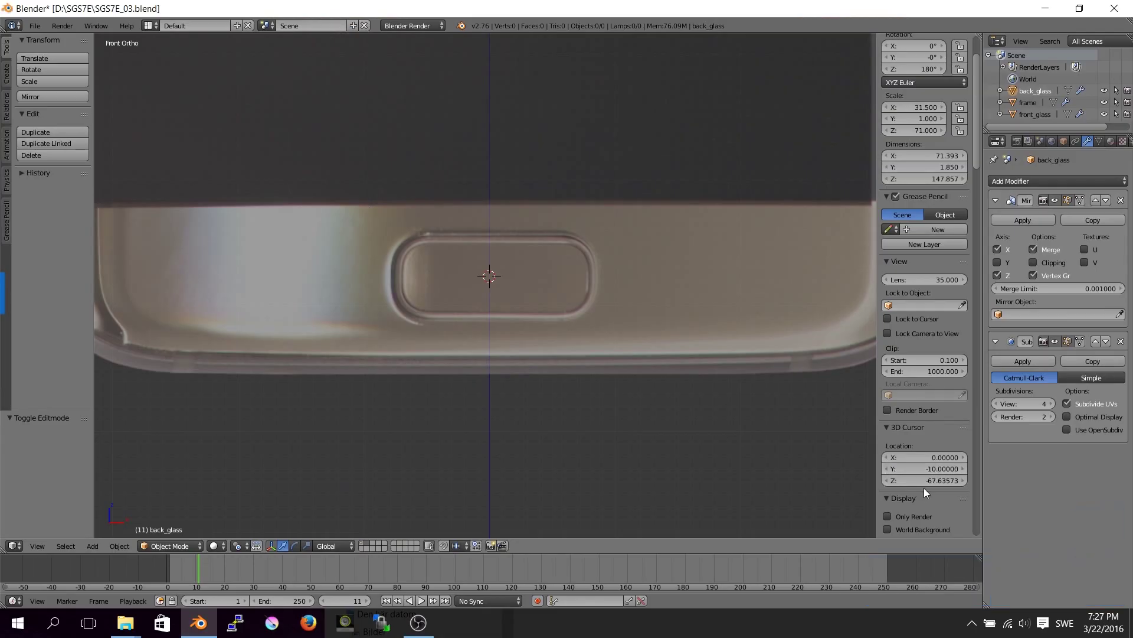
Add a new circle mesh and set its X rotation to 90 degrees.
scroll(up, 3)
key(a)
click(559, 313)
click(92, 450)
click(85, 509)
click(60, 511)
text(90)
key(Return)
Adjust the circle's radius and 24 vertices, scale it up and move it over the button's left end.
click(93, 451)
click(77, 476)
double_click(78, 475)
click(49, 474)
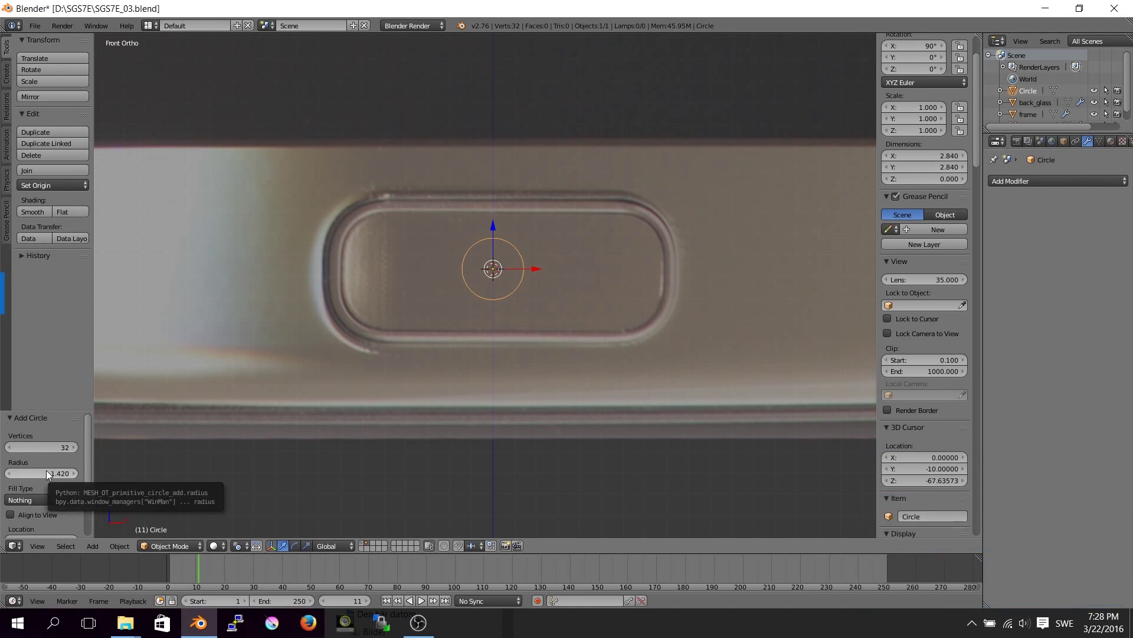
click(67, 450)
key(Return)
key(g)
click(401, 269)
key(g)
click(412, 273)
key(s)
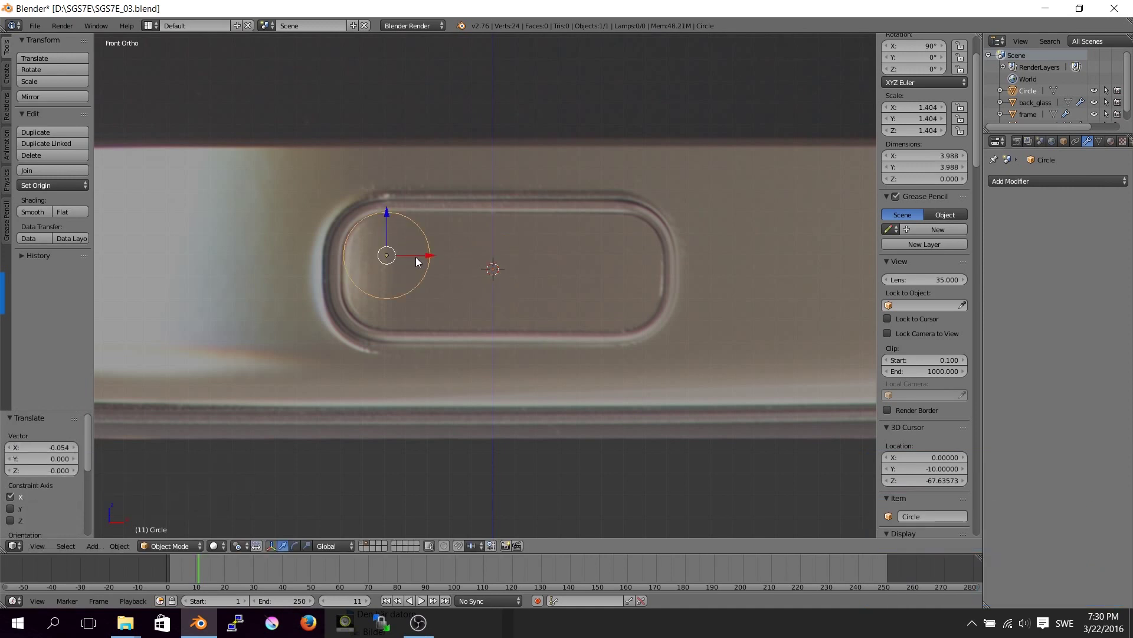
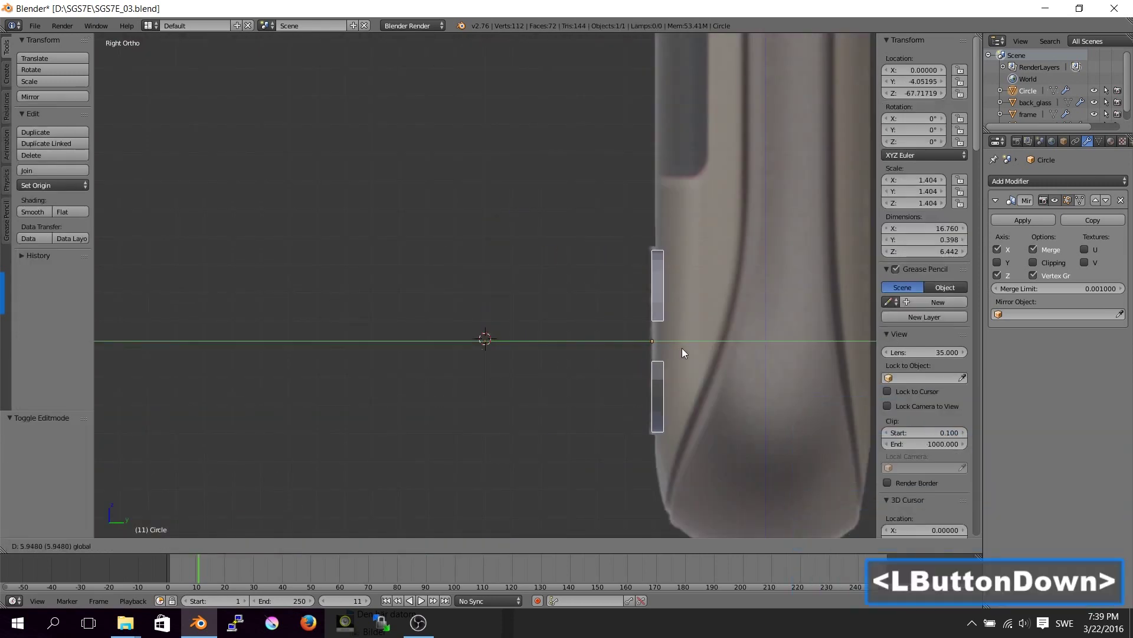
Orbit the view to inspect the mirrored ring arcs around the home button.
click(672, 353)
middle_click(568, 325)
middle_click(657, 340)
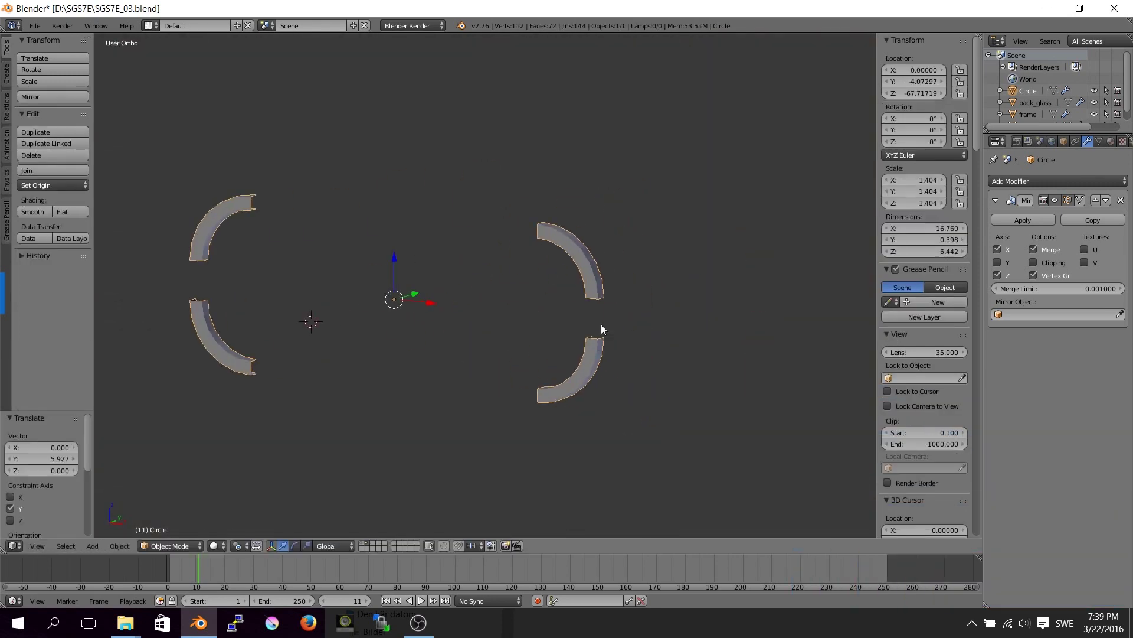
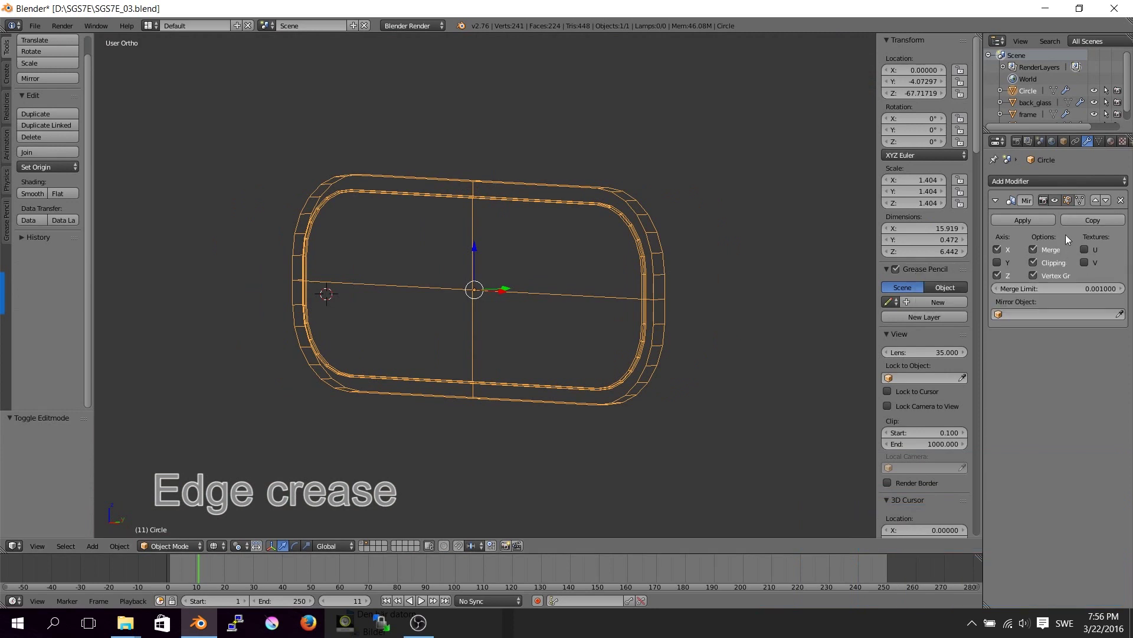
Open the Add Modifier list to add a Subdivision Surface modifier.
click(1061, 184)
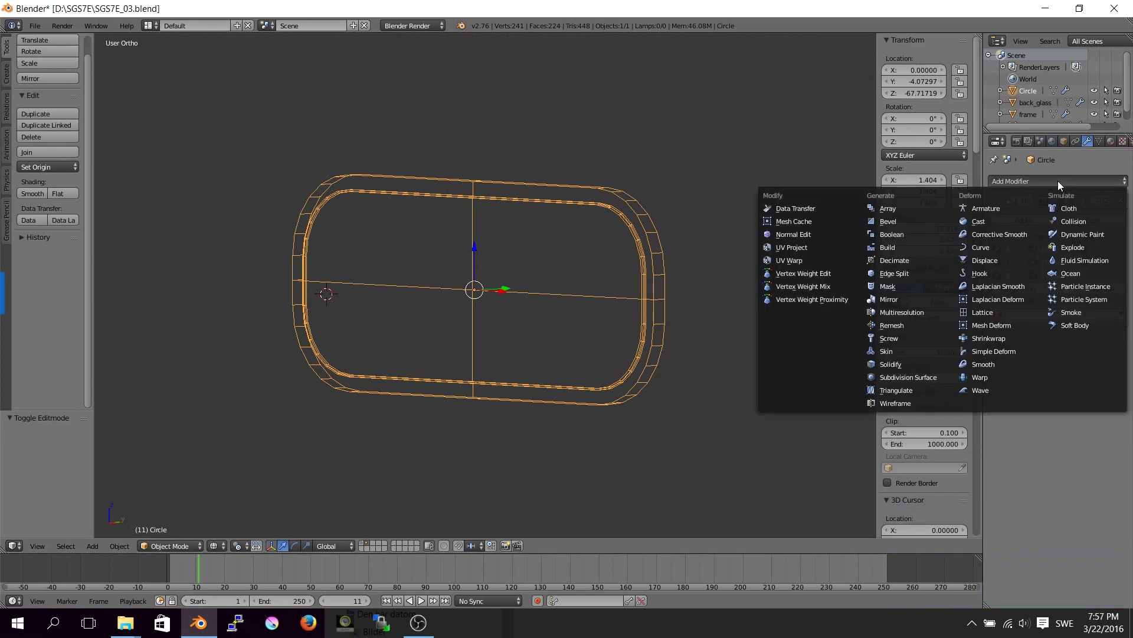
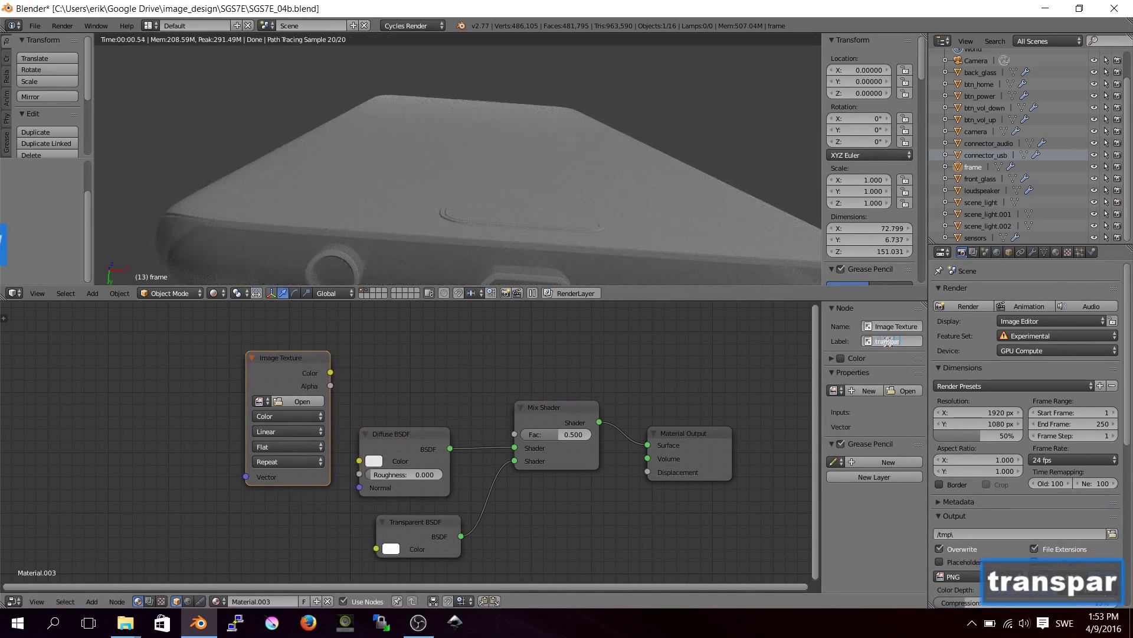
Label the Image Texture node 'transparent' and wire it to the mix factor with UV coordinates.
text(arent)
key(Return)
click(341, 376)
click(506, 437)
key(a)
Load the transparency image from the maps folder into the Image Texture node.
click(251, 228)
click(107, 389)
click(309, 406)
click(164, 104)
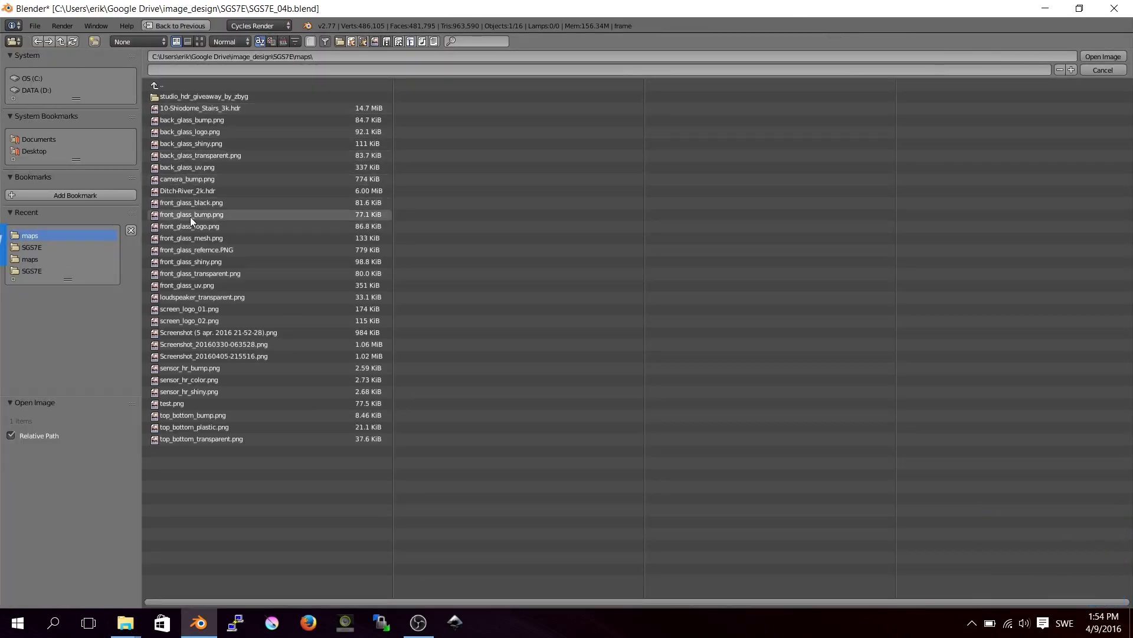